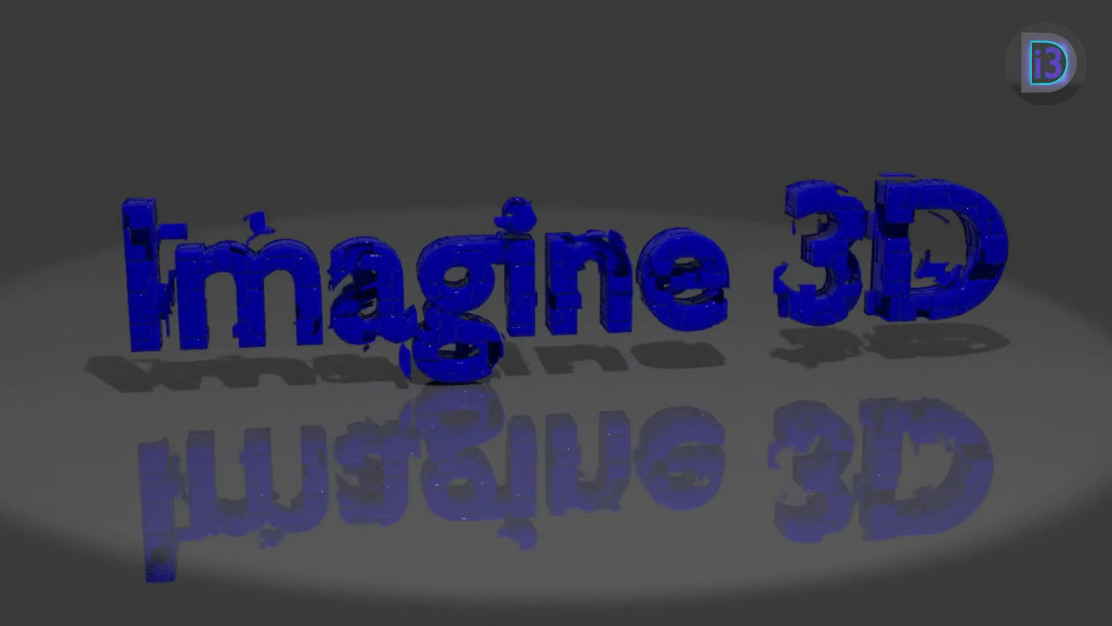
- Bring up the Window menu listing settings windows in the fresh model
key(F12)
scroll(up, 3)
- Set units to Decimal mm with 0mm precision and push a rectangle up into the wardrobe block
click(245, 28)
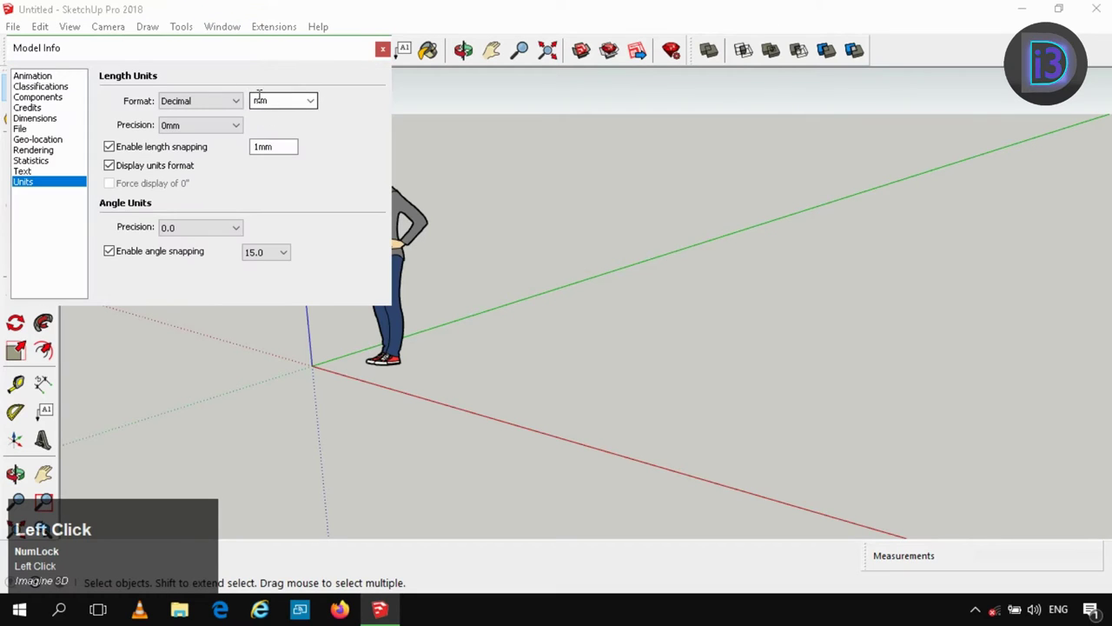
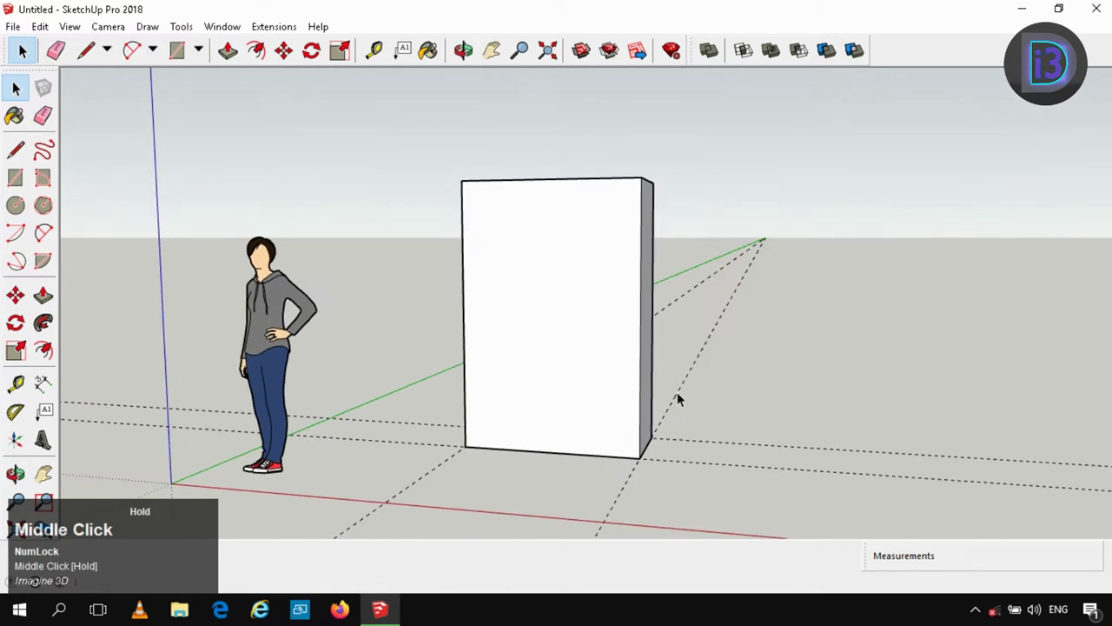
key(shift+e)
- Offset the front face inward and push it back, hollowing the carcass above a plinth strip
key(space)
click(580, 354)
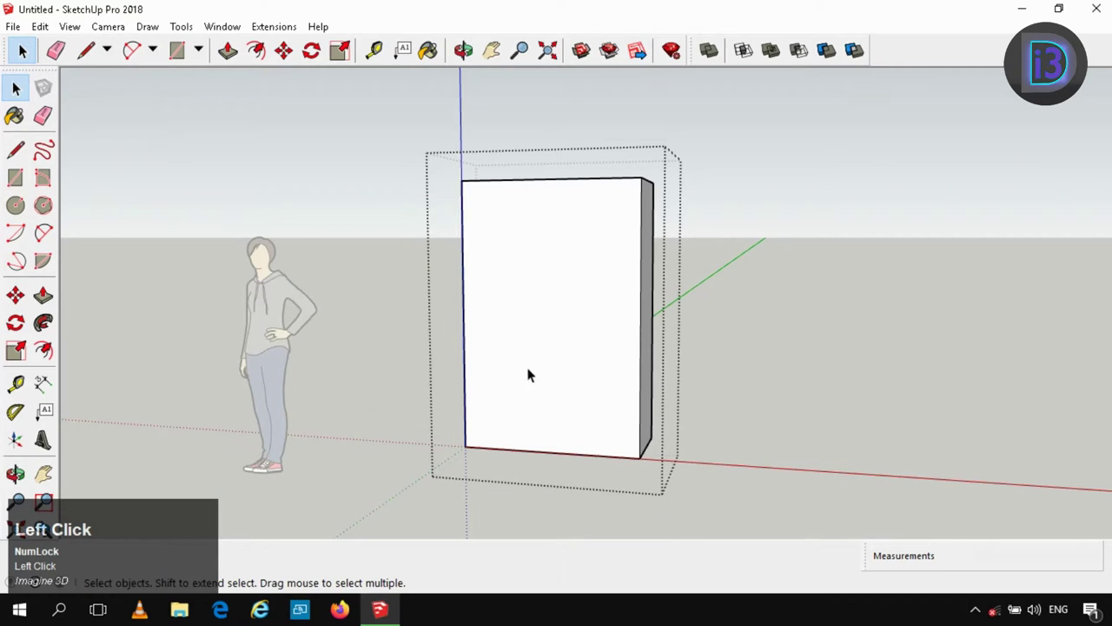
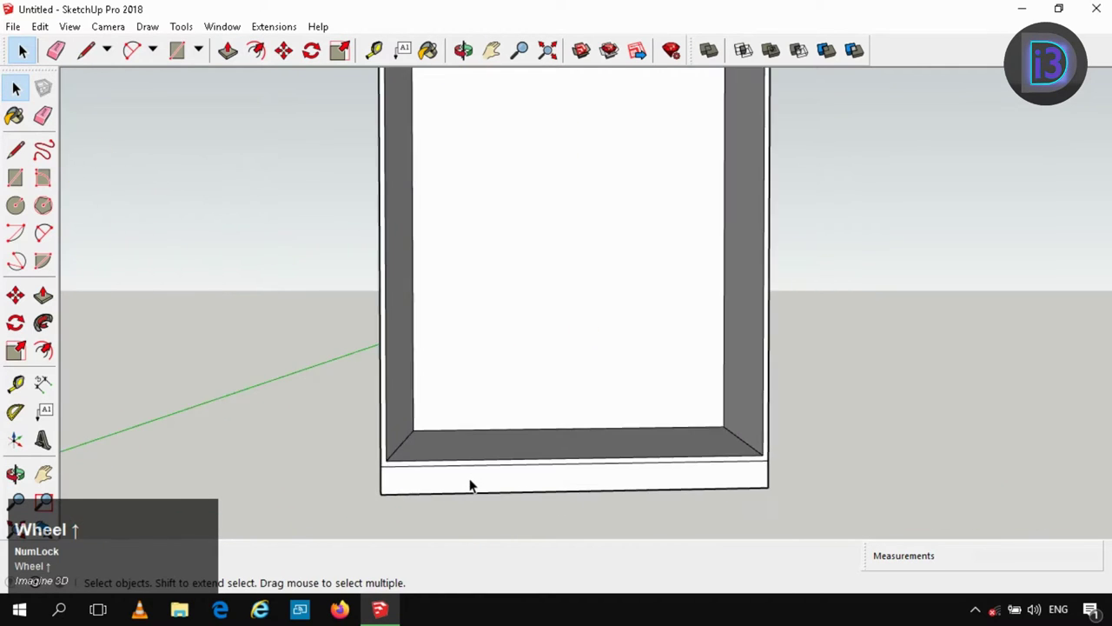
click(472, 476)
scroll(down, 3)
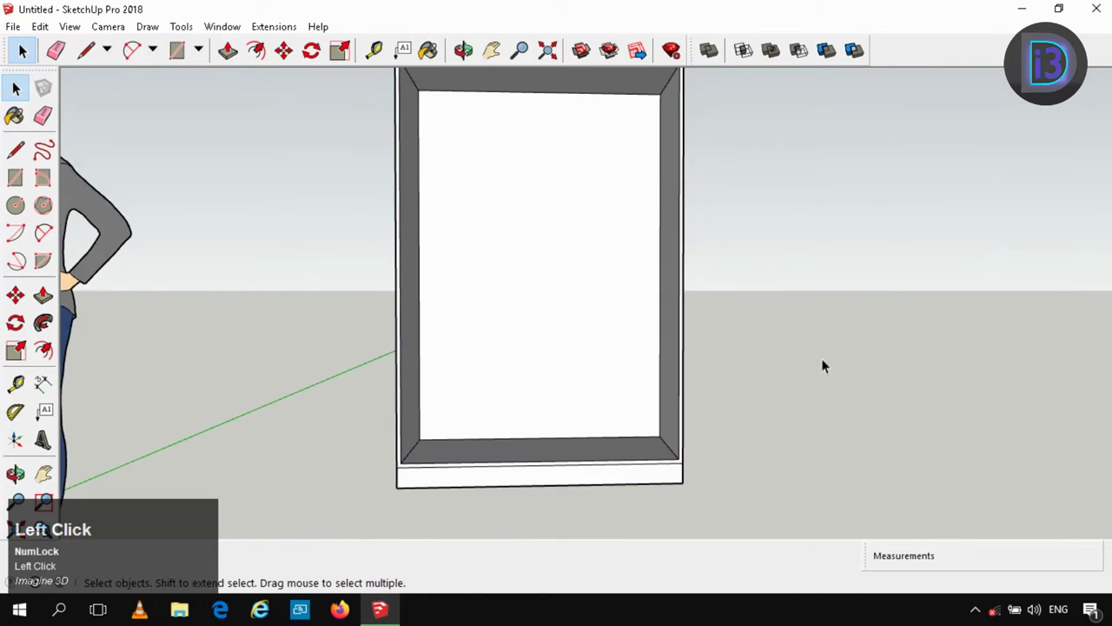
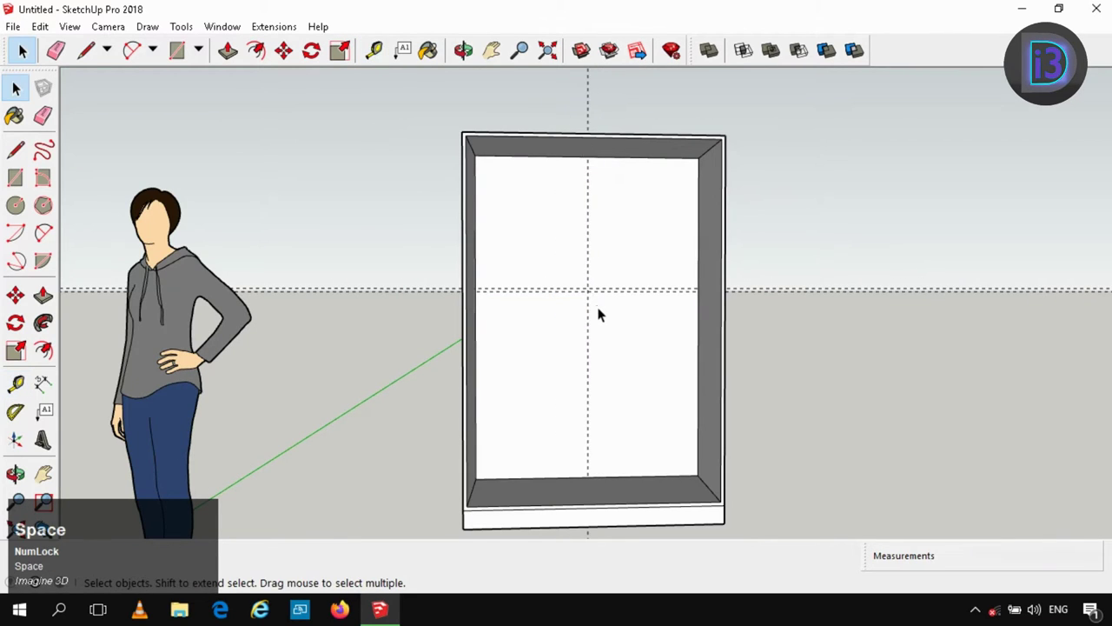
- Place horizontal shelf guide lines across the inside with the Tape Measure tool
scroll(up, 3)
key(t)
scroll(down, 3)
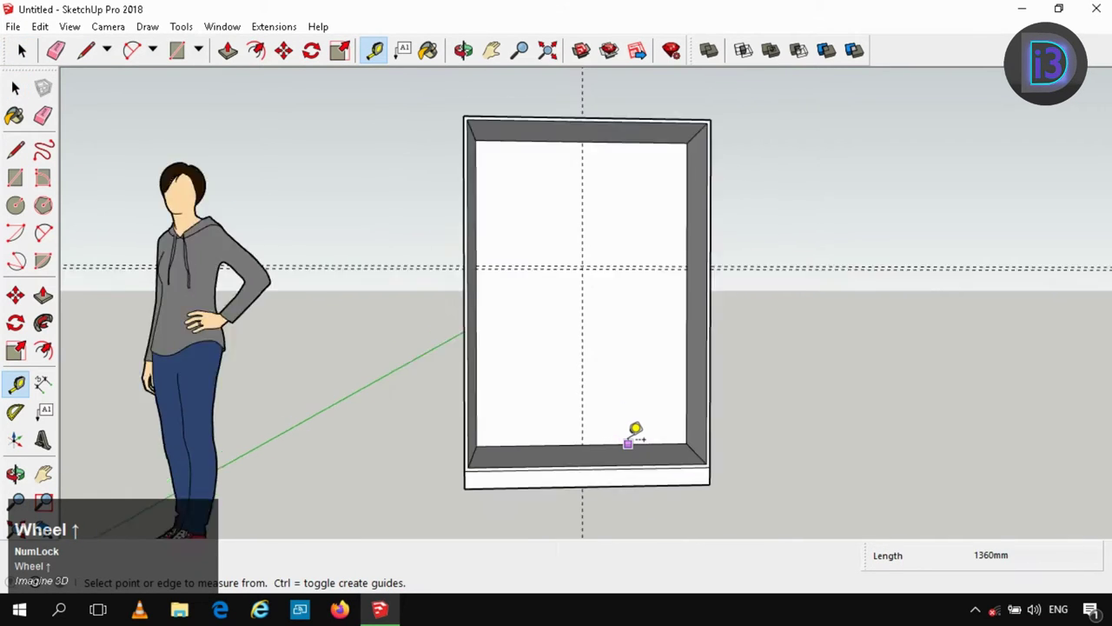
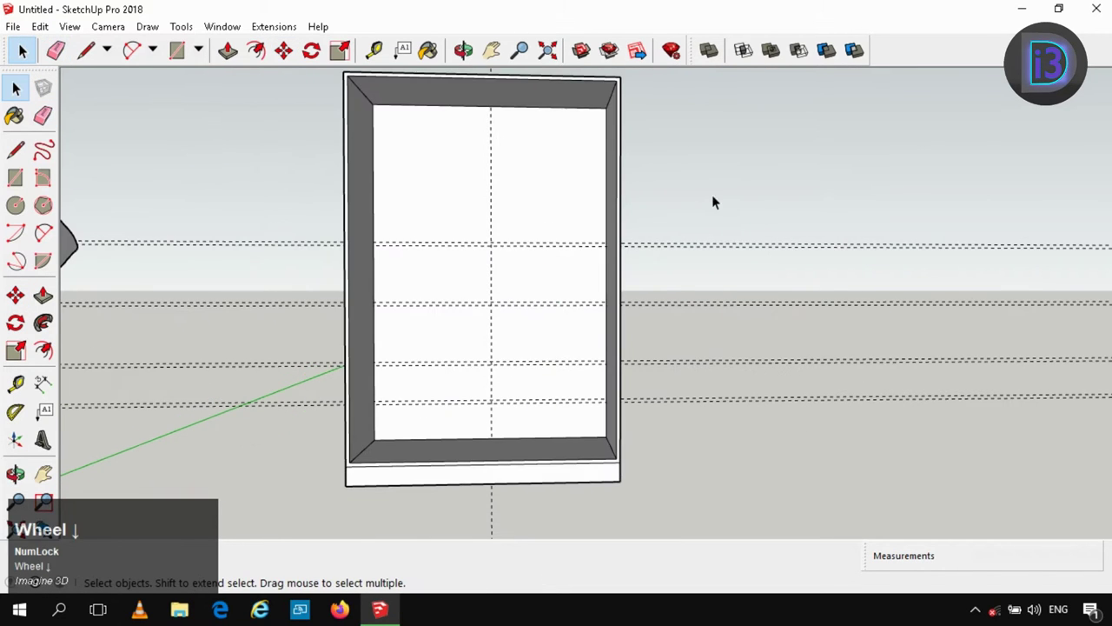
click(726, 190)
scroll(up, 3)
middle_click(510, 334)
scroll(up, 3)
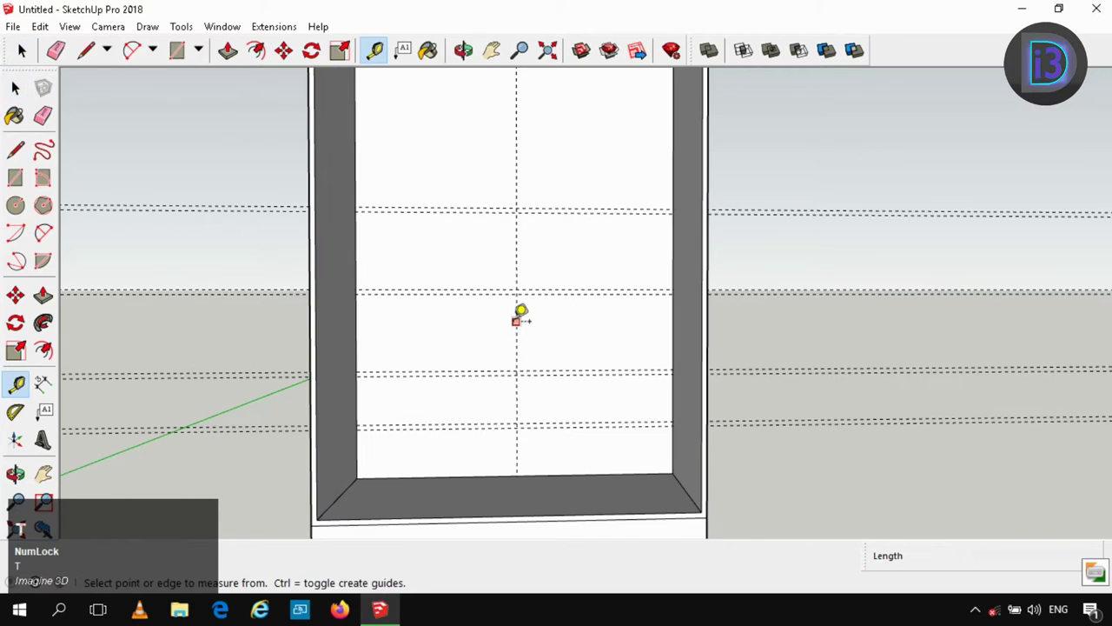
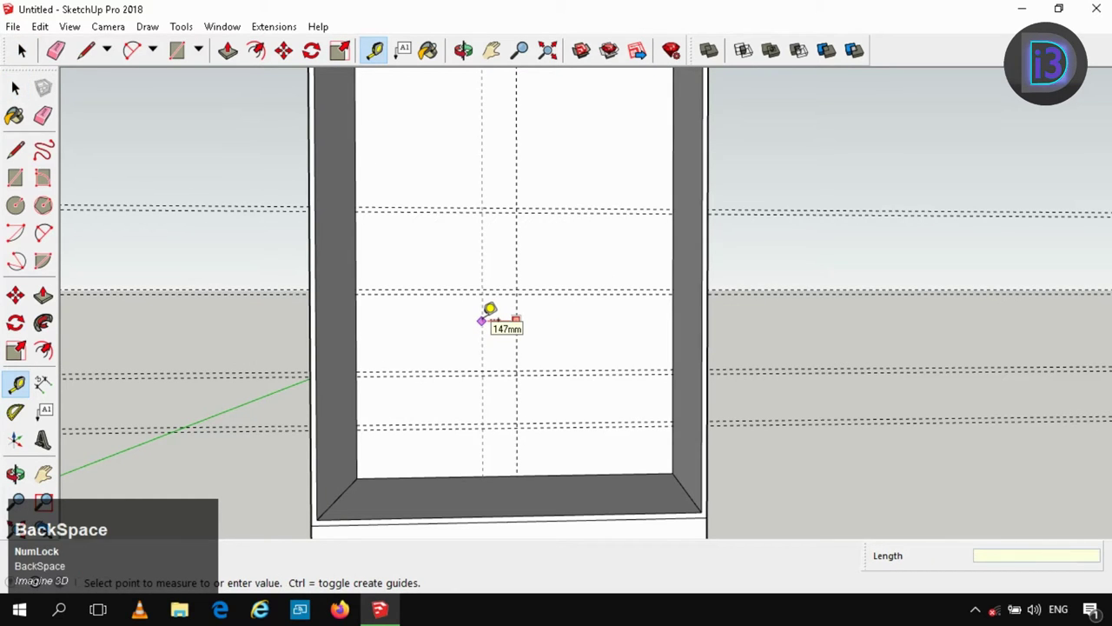
- Add a guide at a 20 mm offset for the centre divider and first shelf
text(20)
key(Return)
key(space)
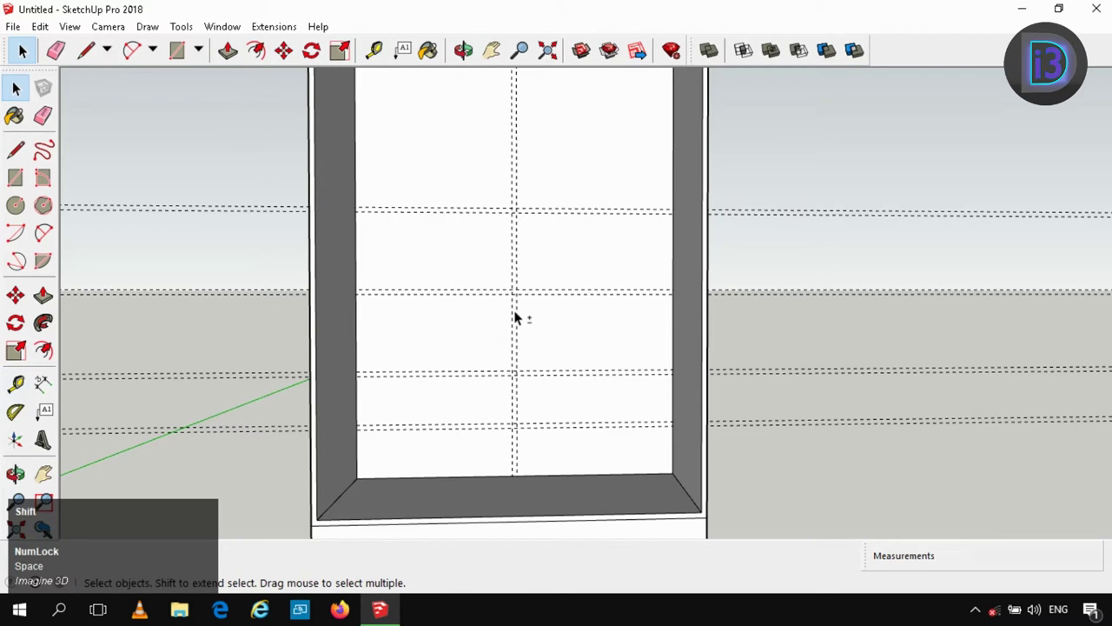
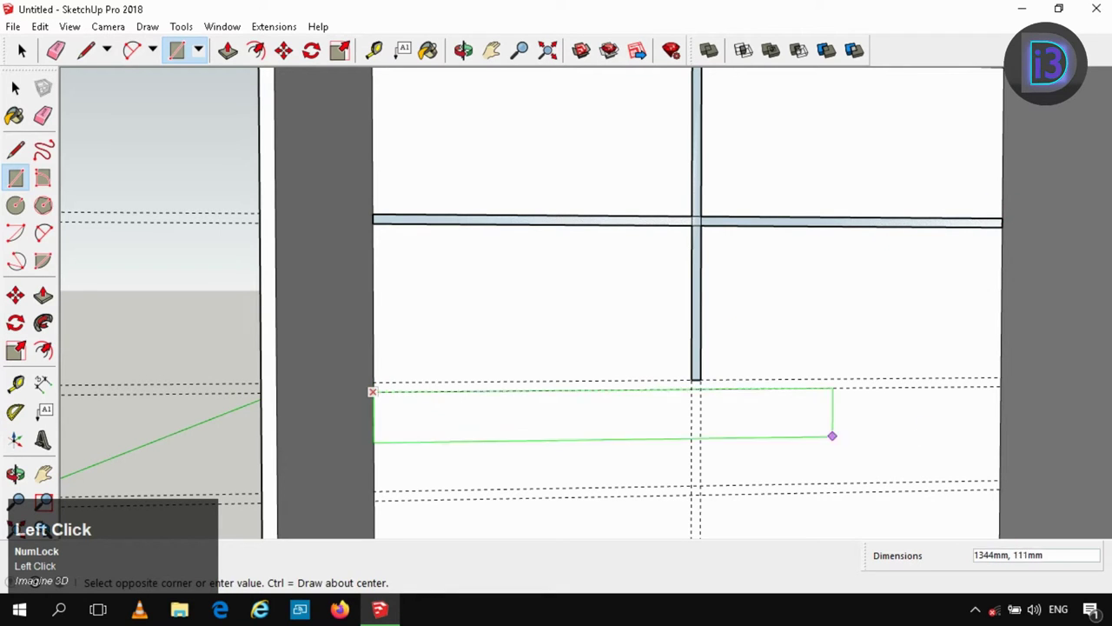
- Draw rectangles along the guides and push them into the lower shelves
scroll(down, 3)
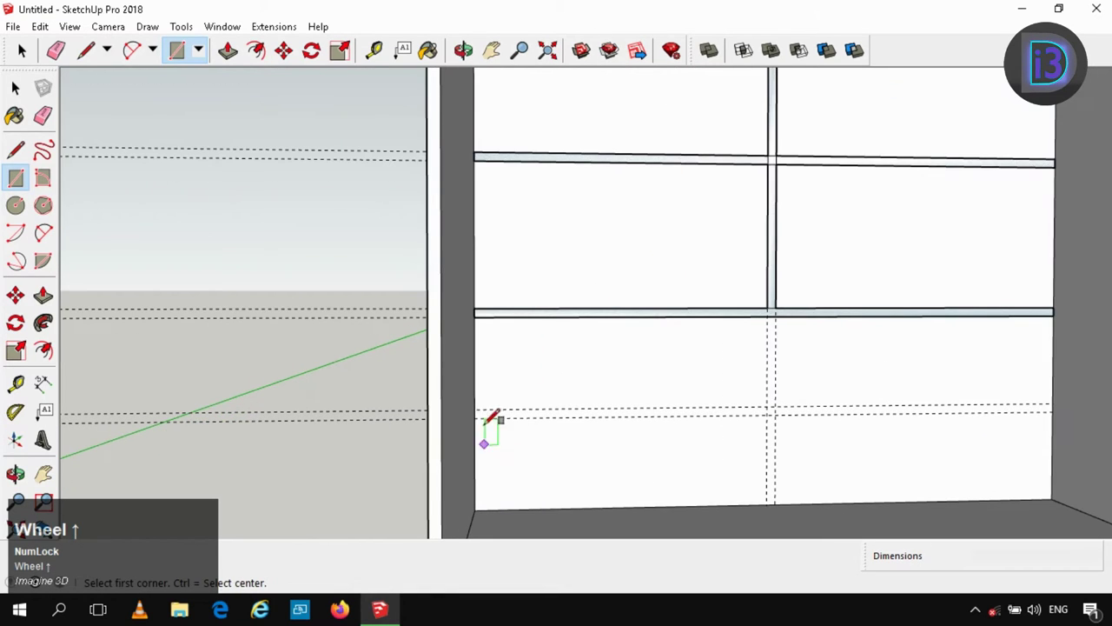
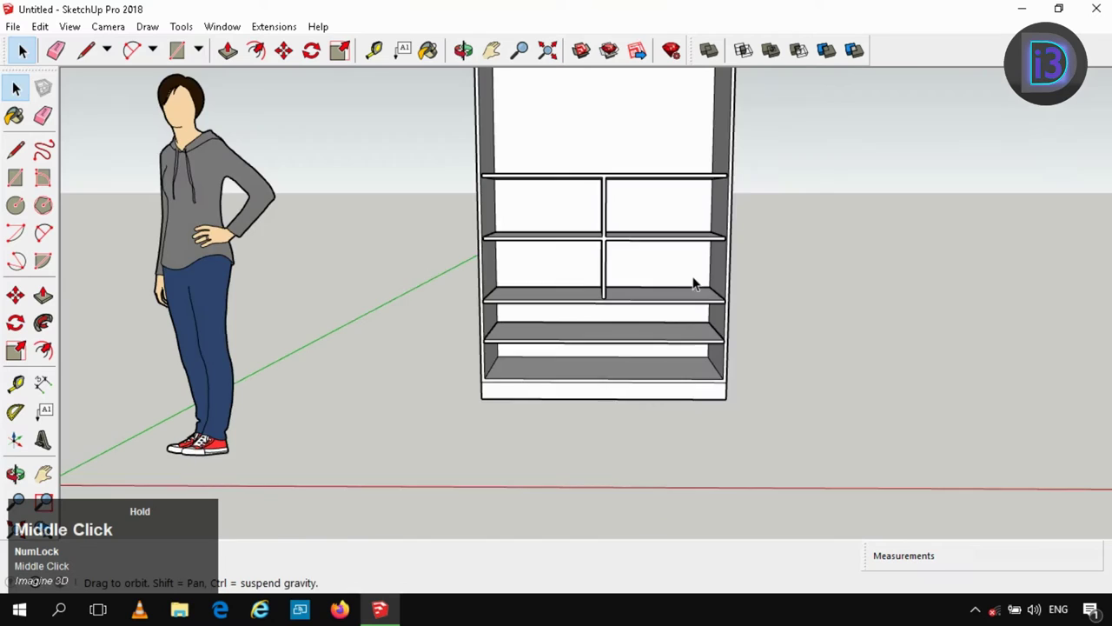
- Draw a front panel over the lower shelves, select it and cut it to the clipboard
scroll(up, 3)
key(r)
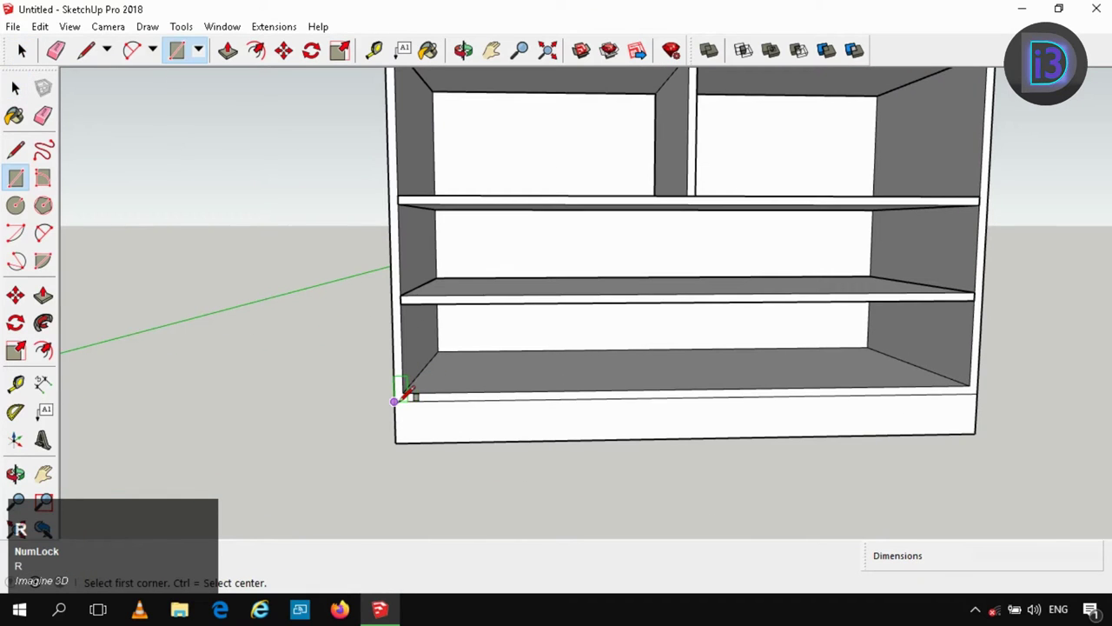
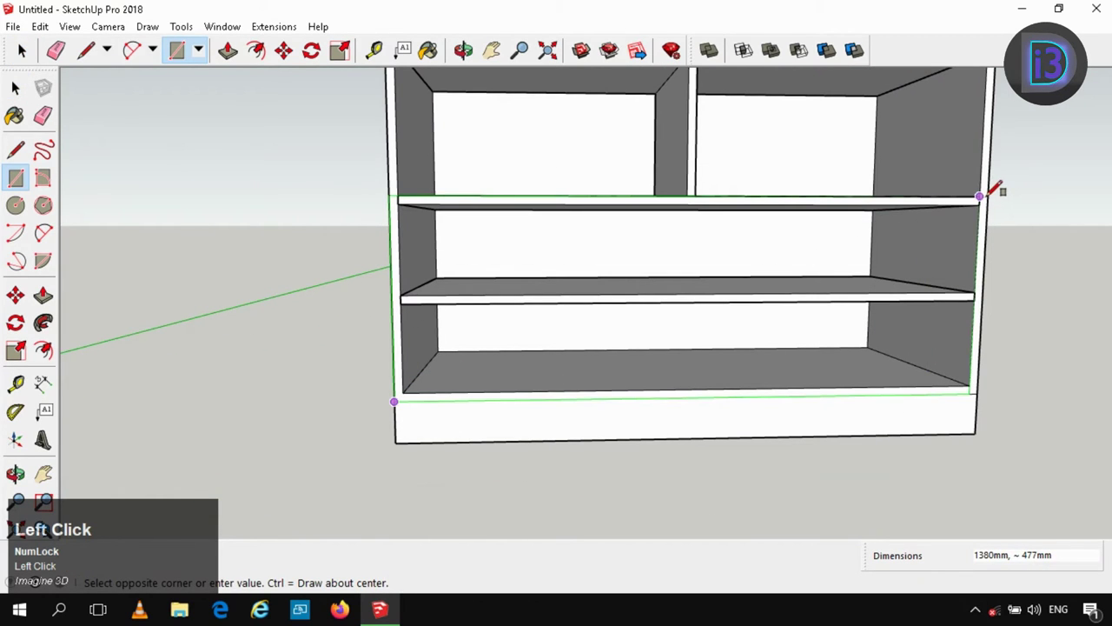
key(space)
click(957, 235)
right_click(956, 239)
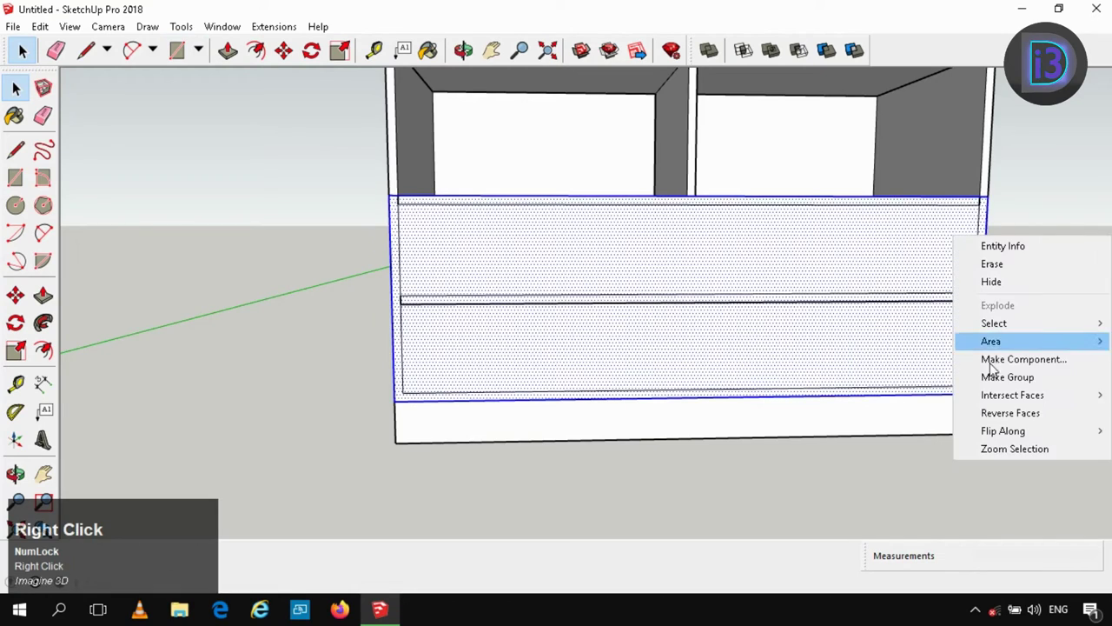
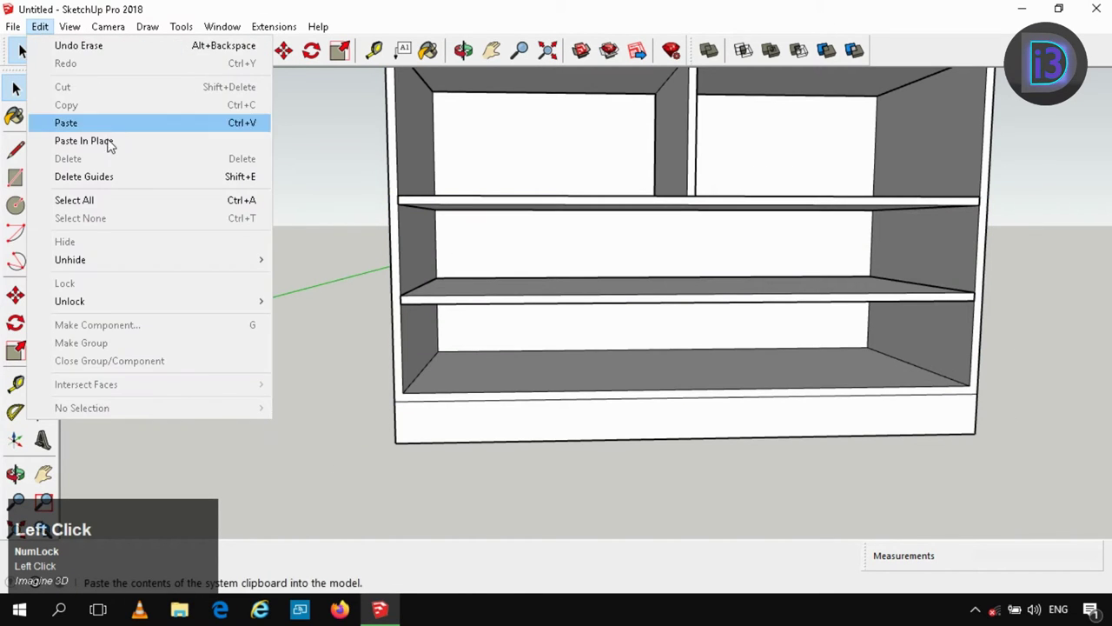
right_click(474, 247)
- Paste the front panel back in place over the two lower compartments
click(535, 390)
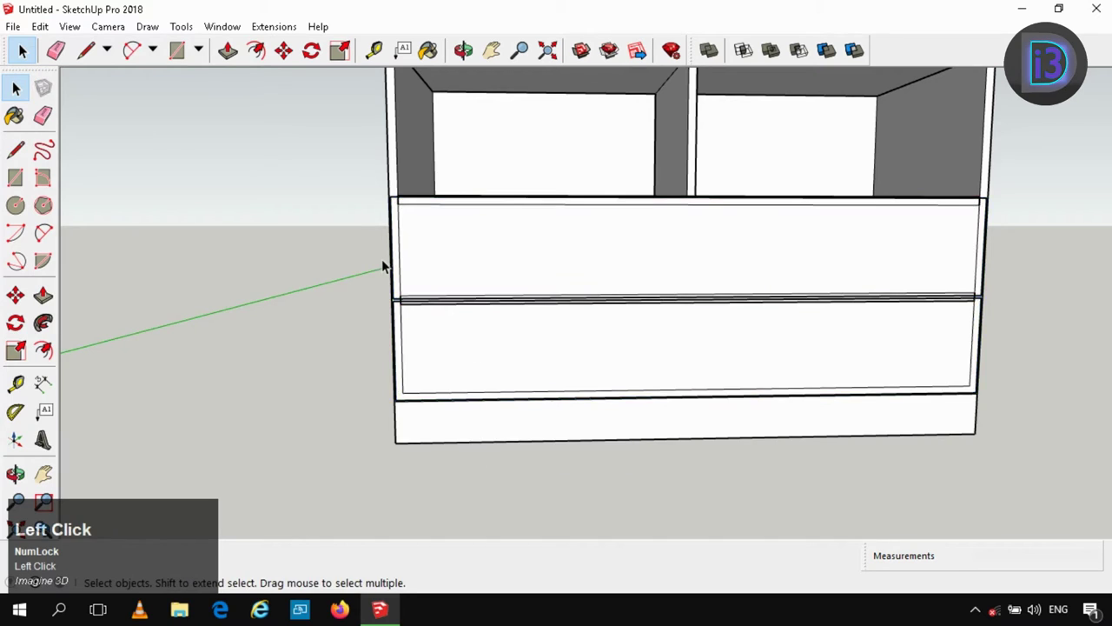
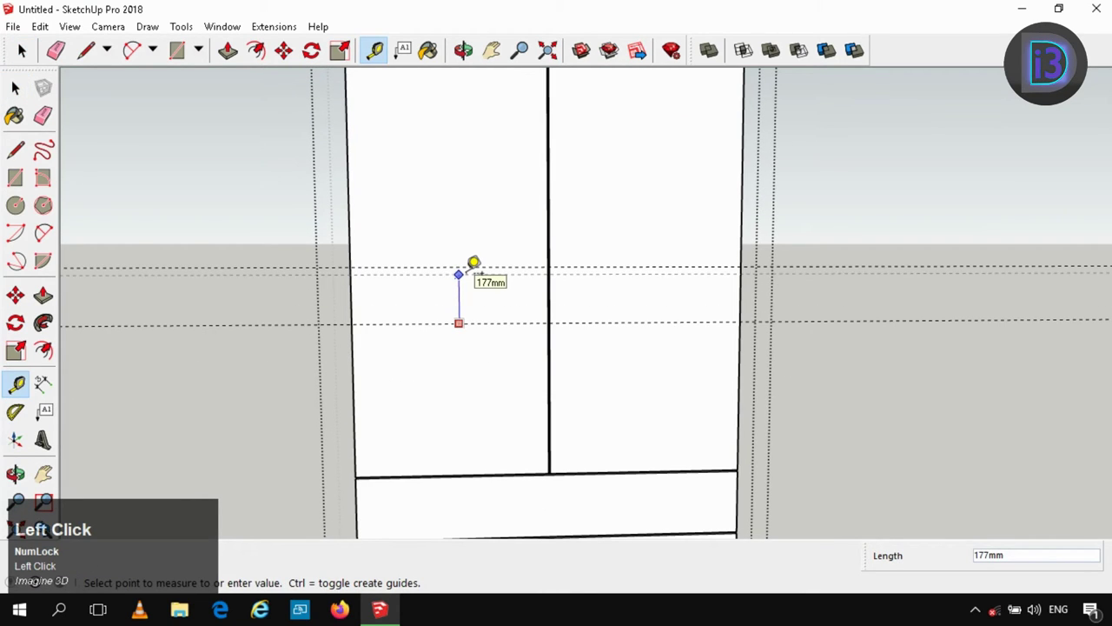
- Confirm the first handle guide distance and clear unwanted lines
key(6)
key(shift+')
key(Return)
key(space)
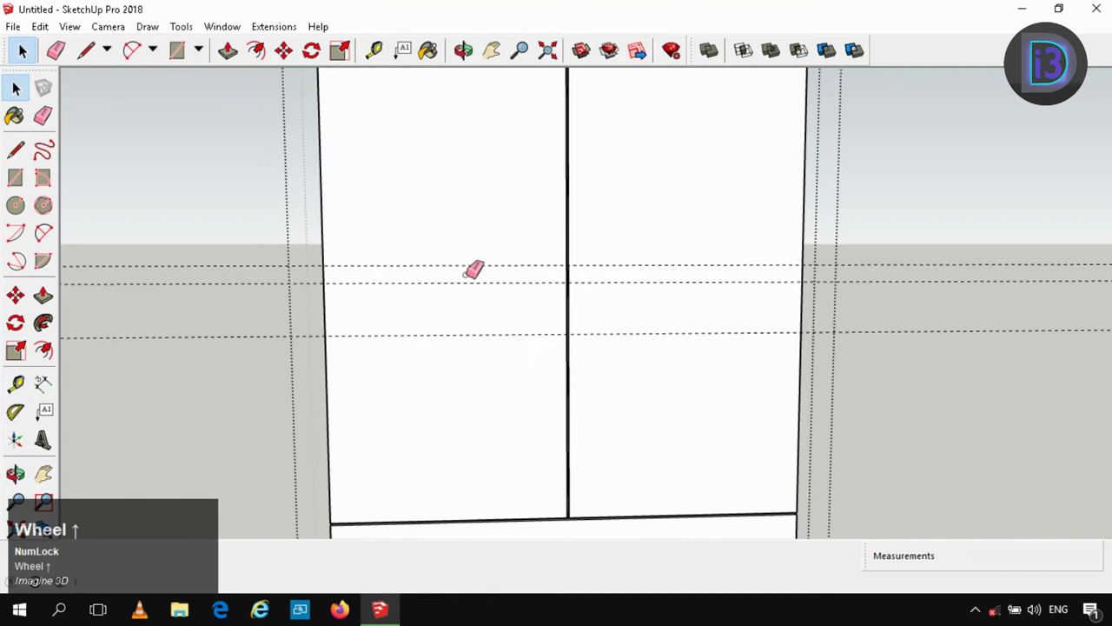
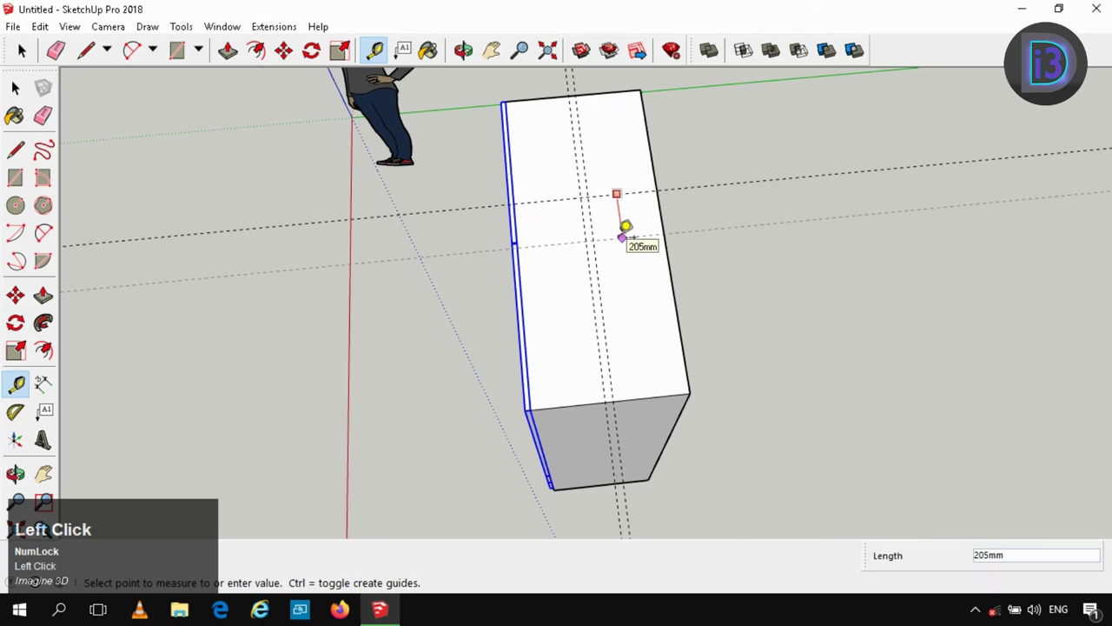
- Place the second handle guide at its offset so the guides cross on the door face
key(6)
key(shift+')
key(Return)
key(space)
scroll(up, 3)
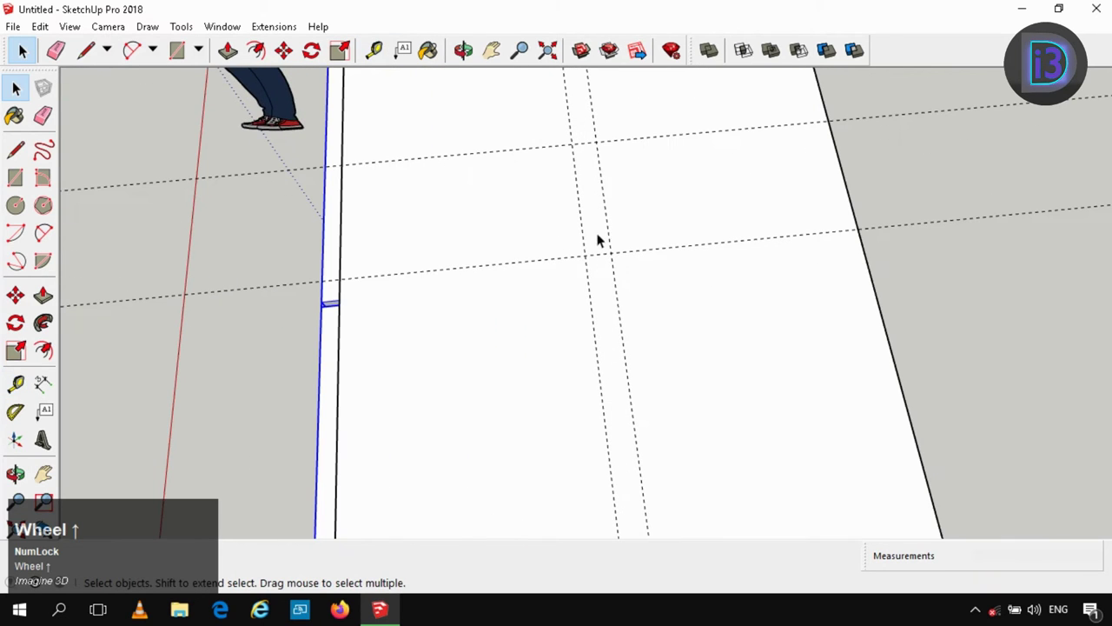
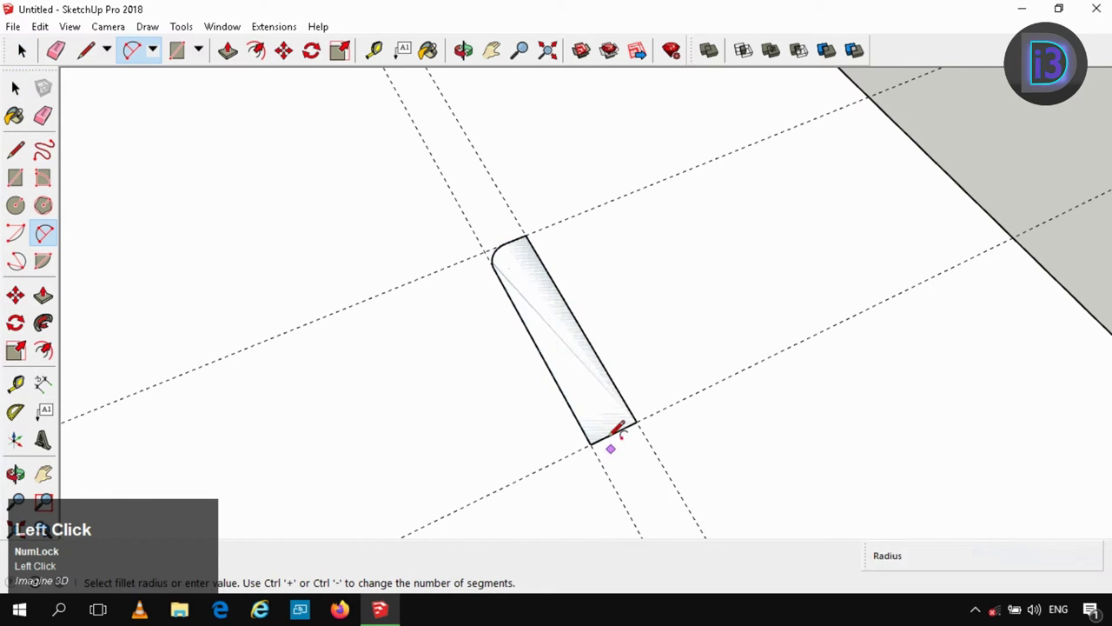
- Round the handle rectangle's corners with 2-Point Arcs and erase the guides
key(space)
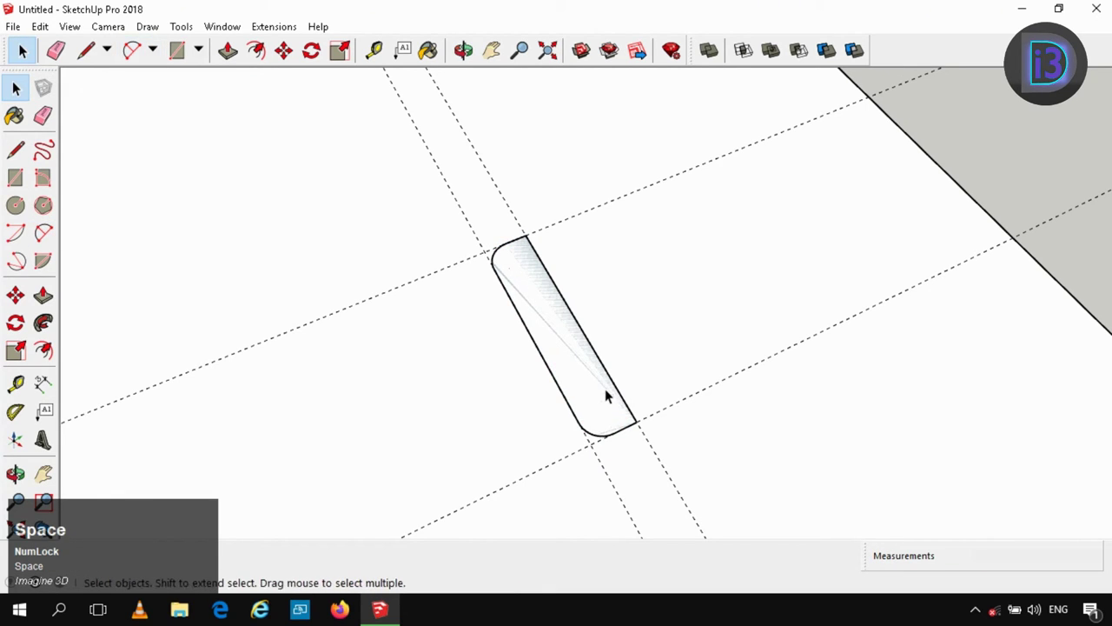
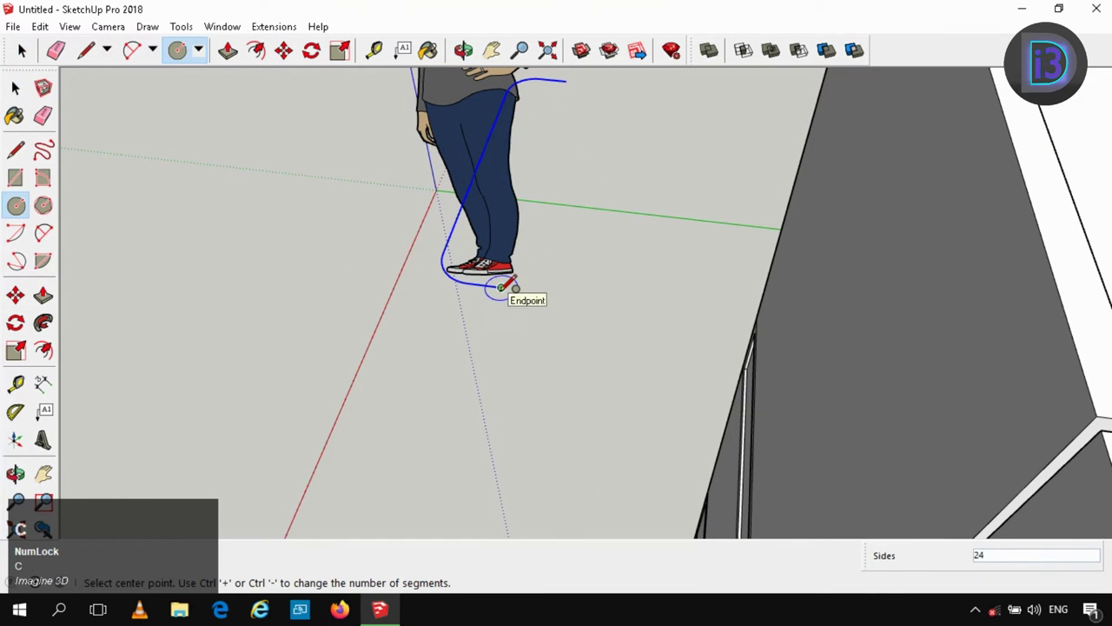
- Draw a 20-sided circle at the end of the handle path
key(Left)
key(5)
key(Return)
key(space)
key(c)
key(Left)
key(space)
key(c)
text(c20)
key(Return)
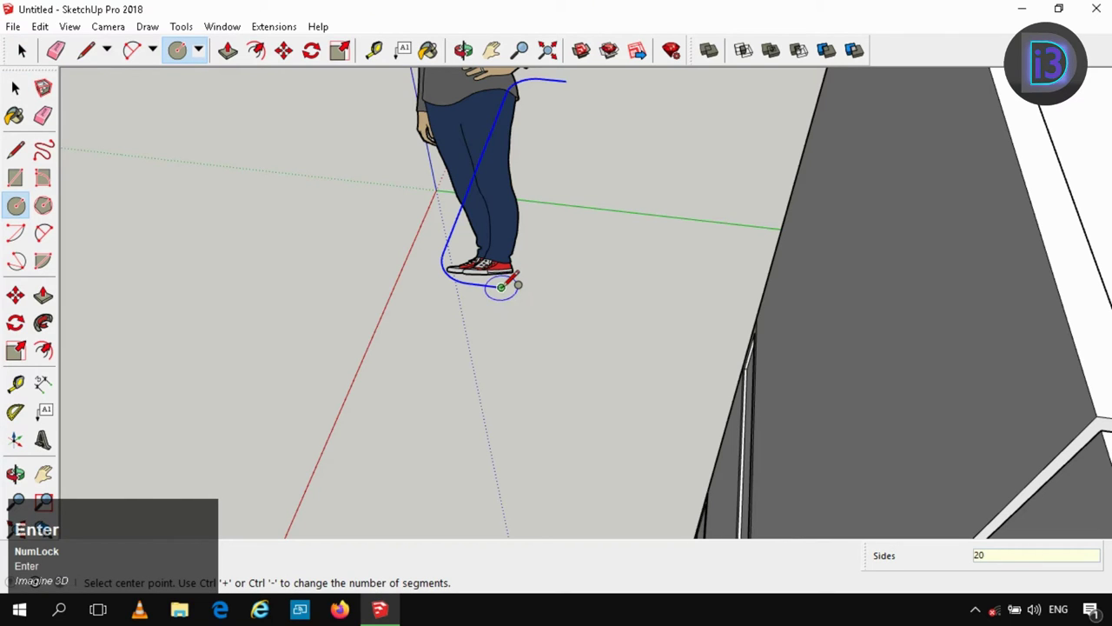
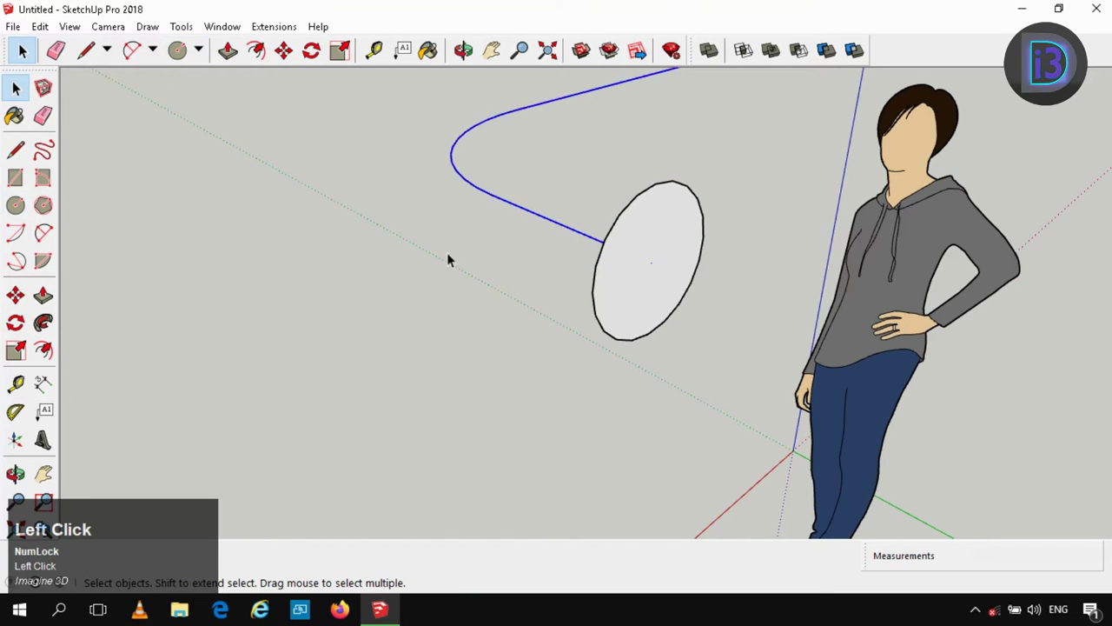
- Sweep the circle along the path with Follow Me into a rounded tube handle
key(space)
scroll(down, 3)
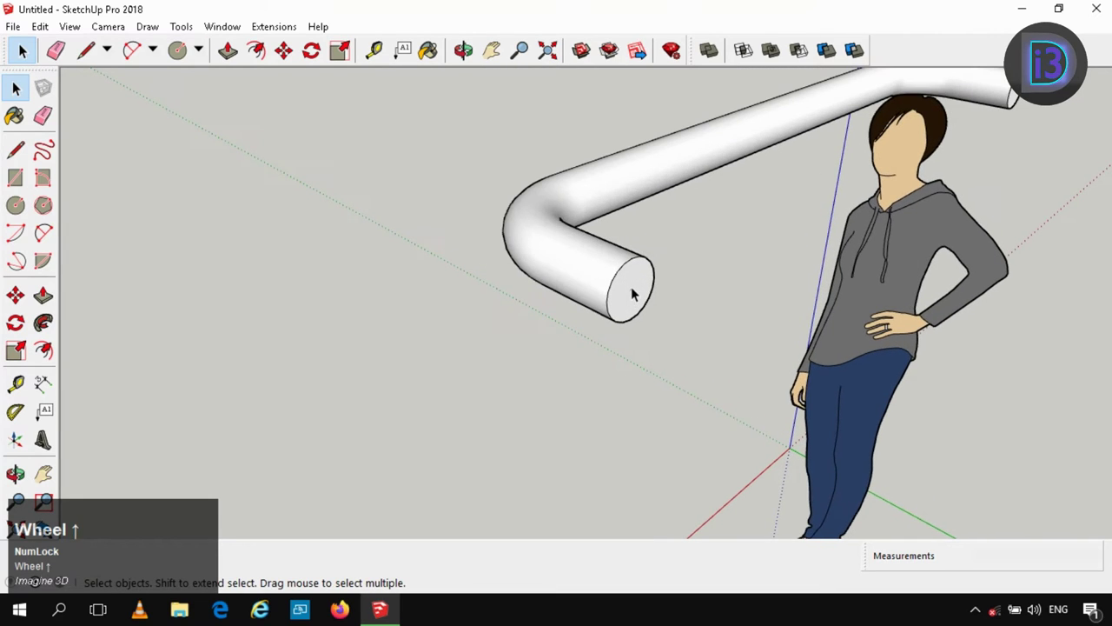
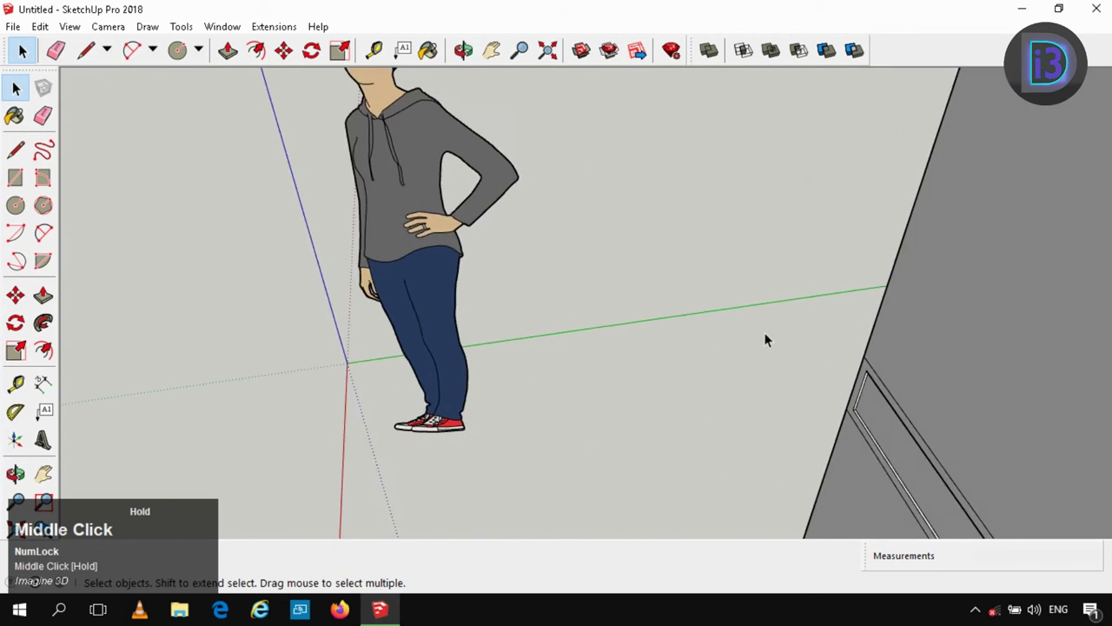
- Set the handle beside the left door's centre edge and place a copy on the right door
middle_click(755, 300)
scroll(up, 3)
scroll(down, 3)
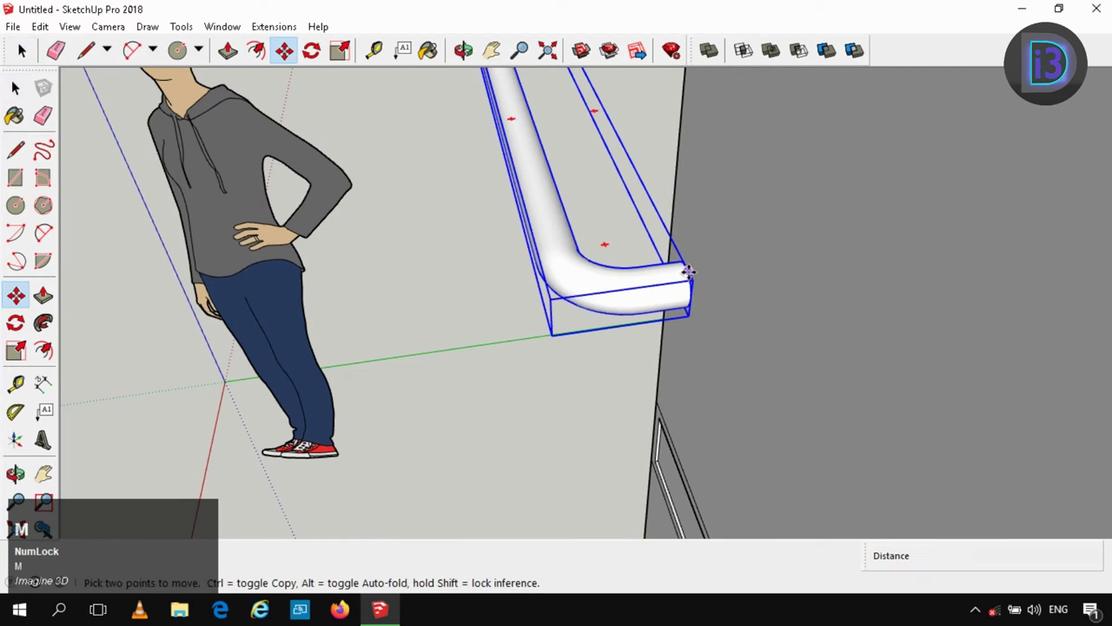
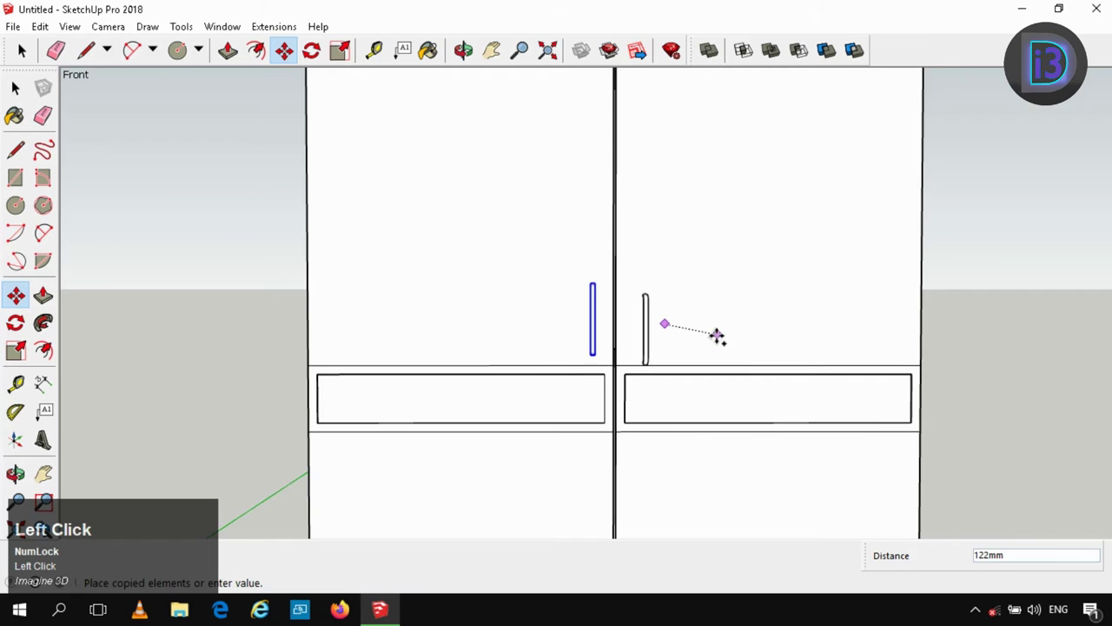
key(Right)
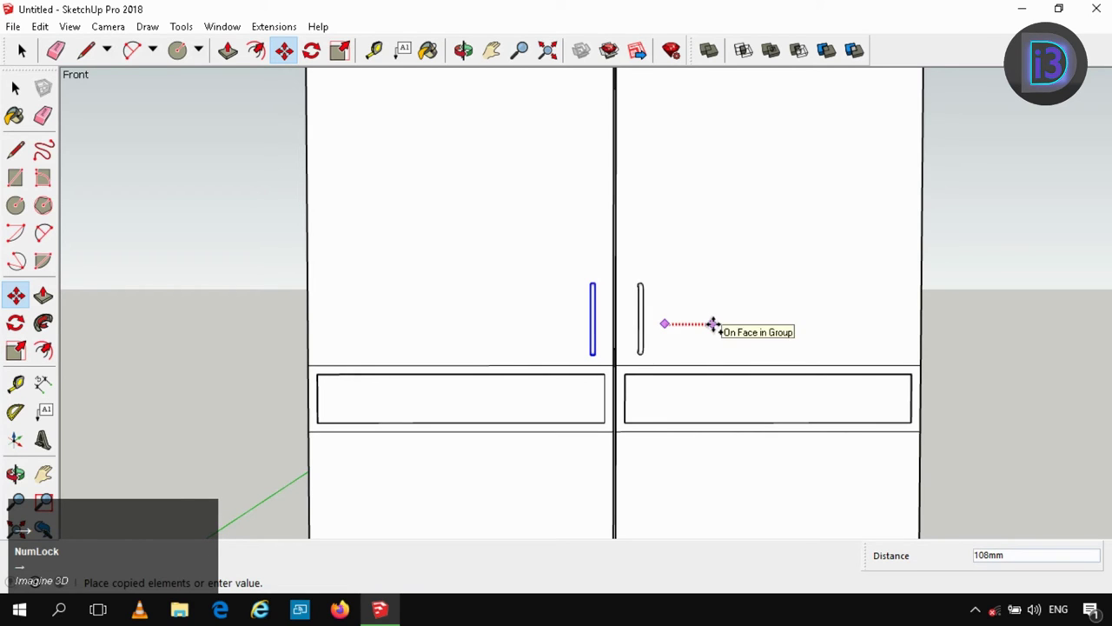
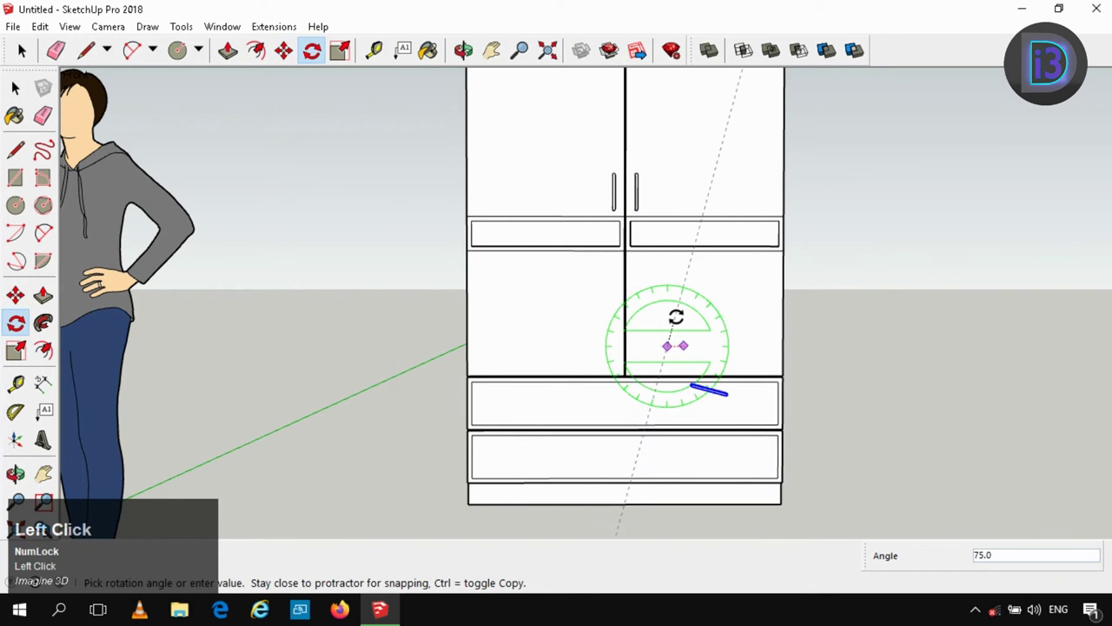
- Rotate a handle copy 90° and place horizontal copies centred on both drawer fronts
text(90)
key(Return)
key(space)
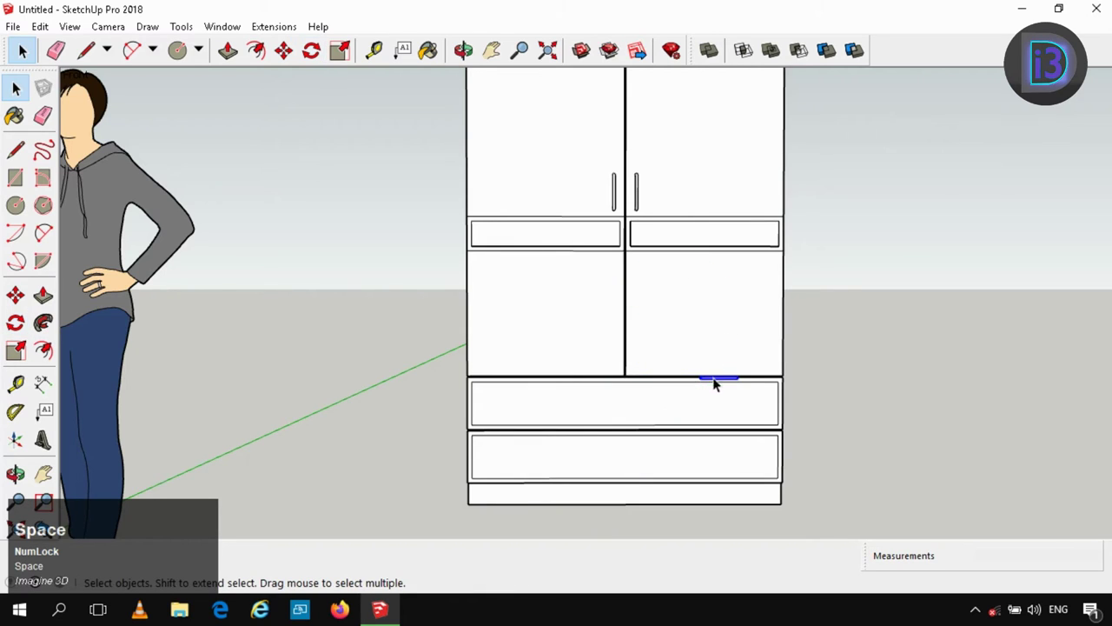
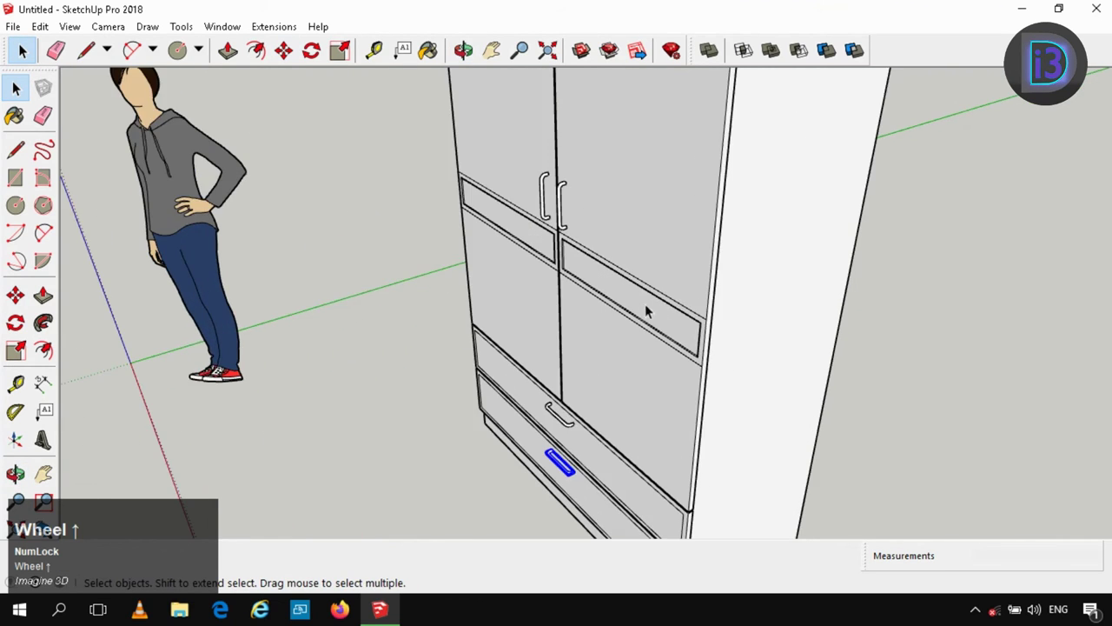
click(586, 234)
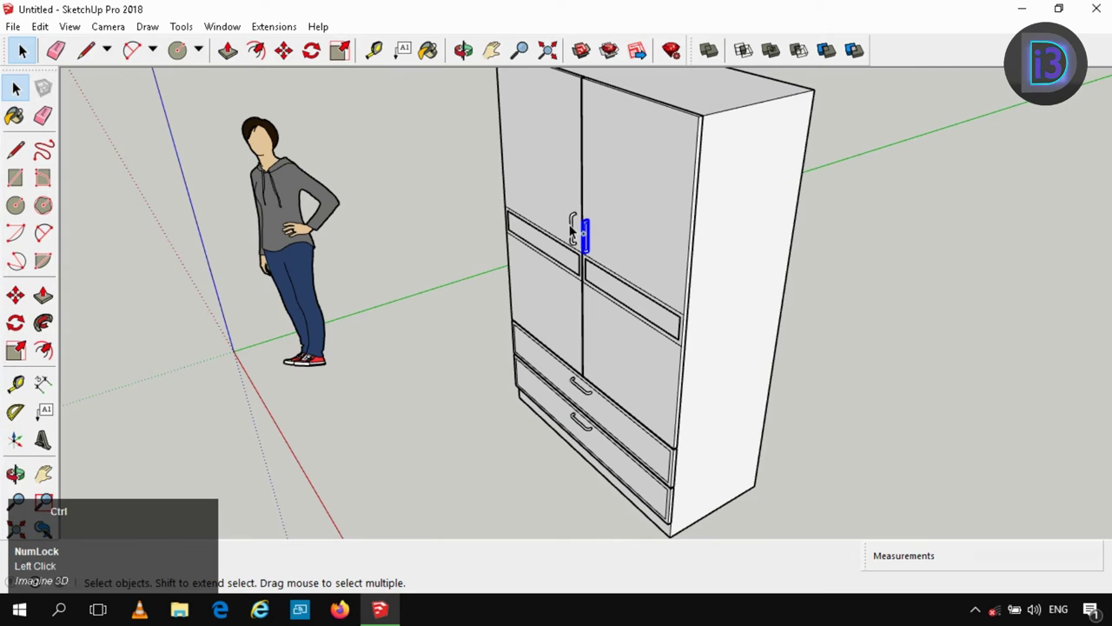
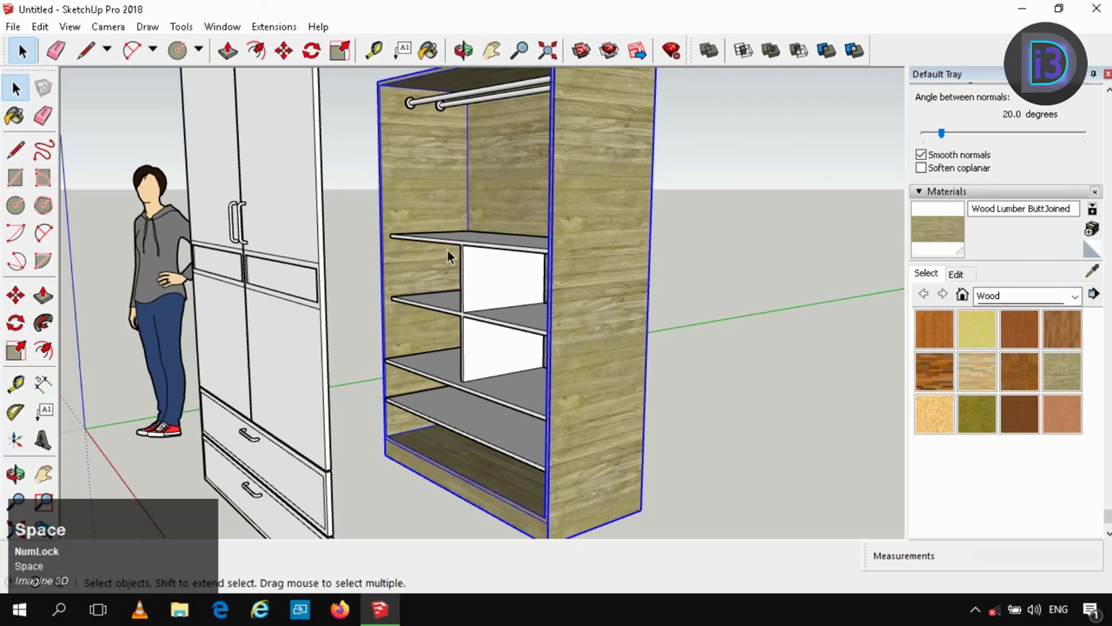
- Paint the carcass and its shelves with the wood lumber texture
key(ctrl+z)
click(500, 248)
key(b)
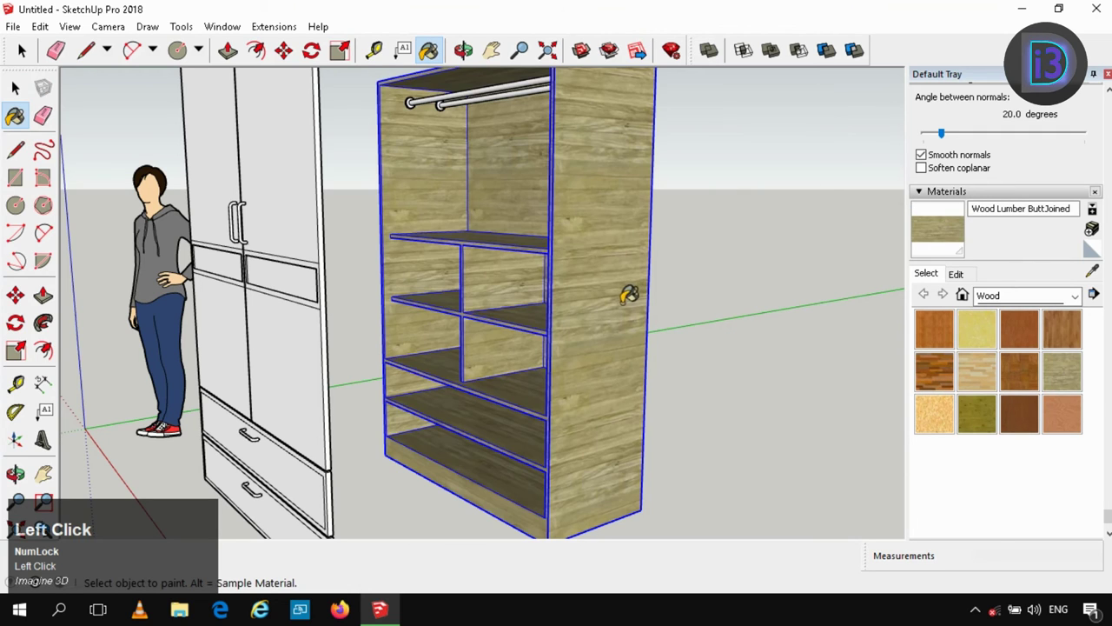
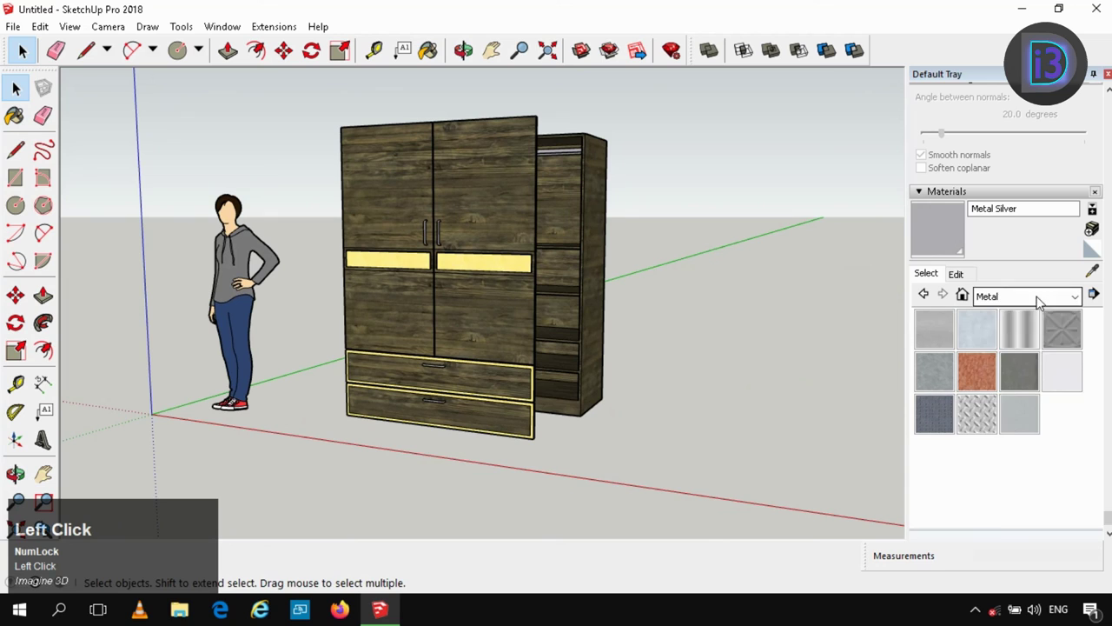
- Load 0039_DarkOrange from the Colors-Named collection for the panel trim
scroll(down, 3)
click(1014, 419)
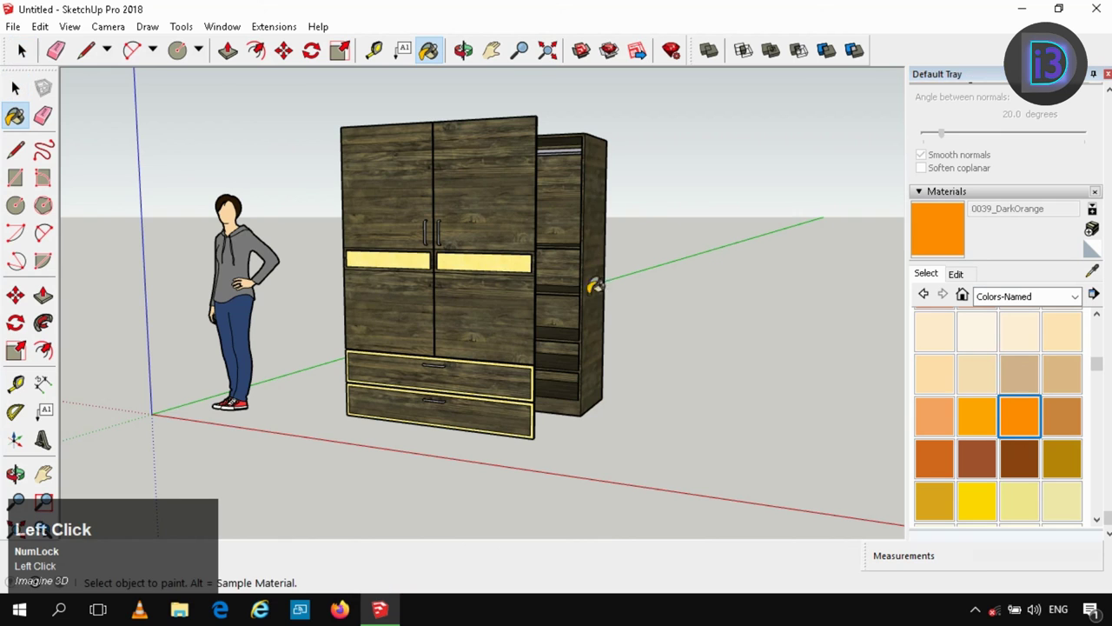
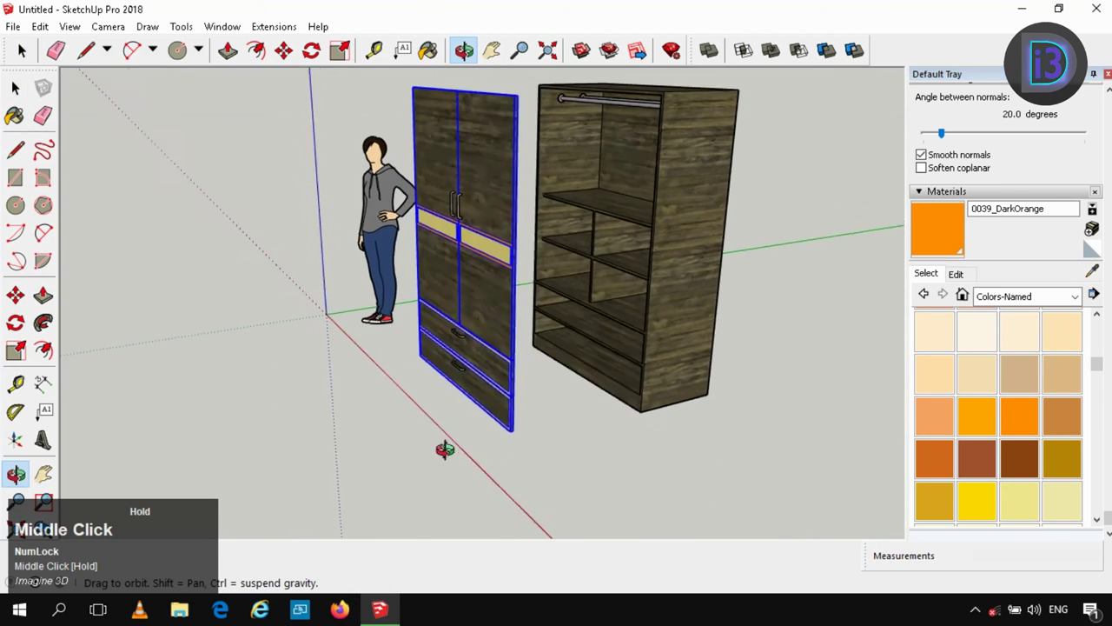
- Select the whole door assembly to move it against the carcass front
click(462, 339)
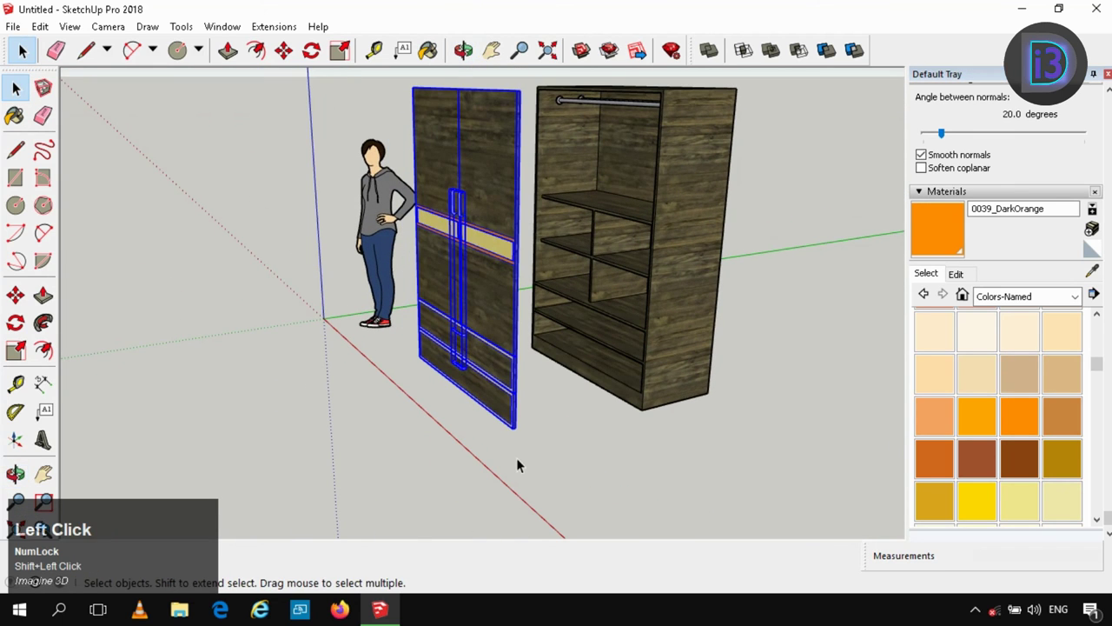